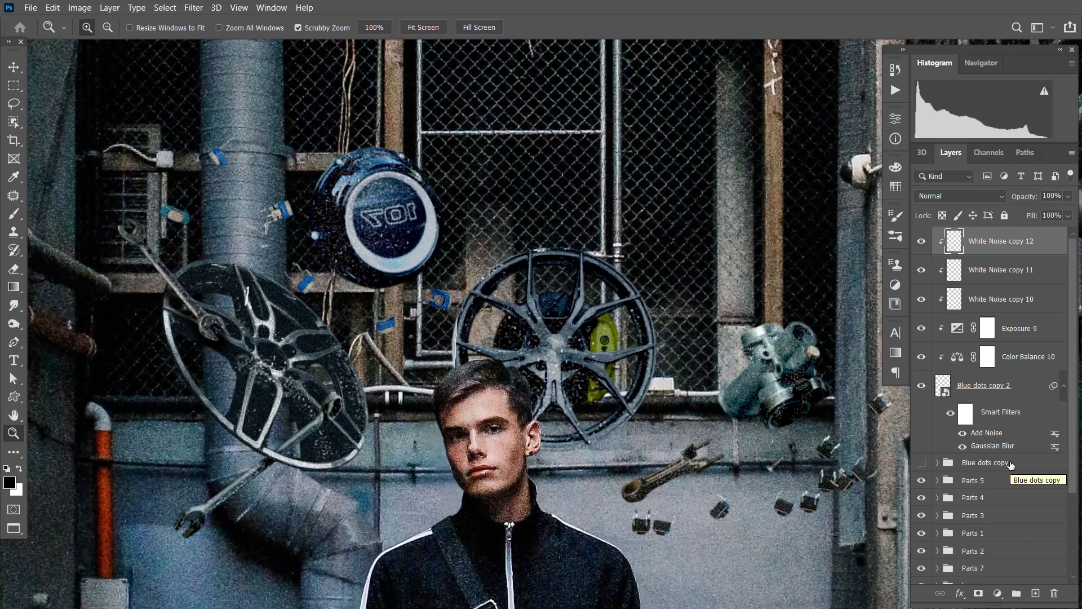
Group the selected blue-dots layers into a new Group 1 with Ctrl+G
left_click(1013, 465)
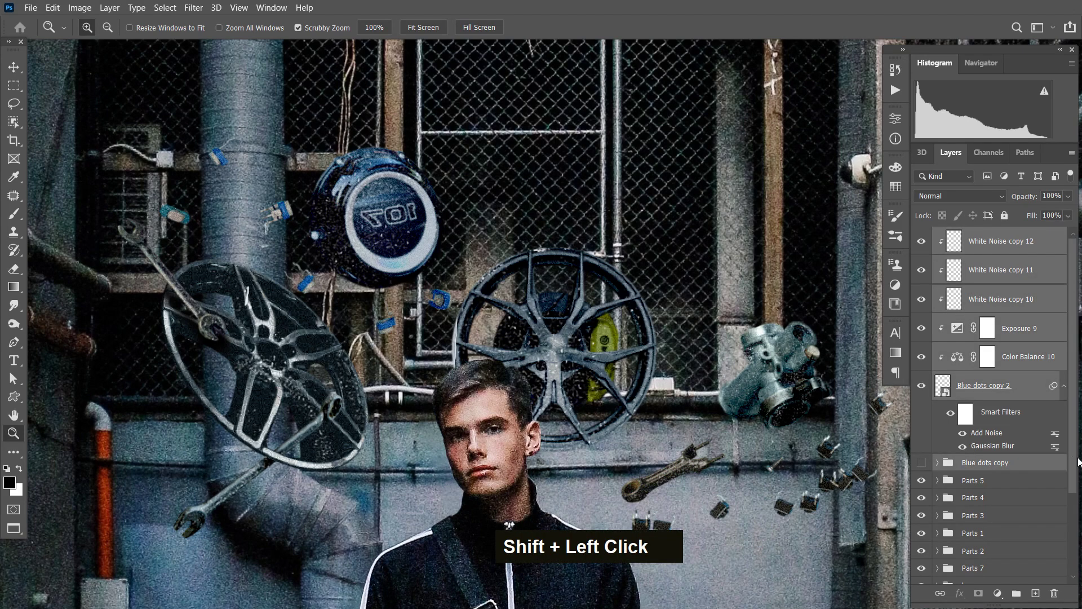
key("ctrl+g")
Copy the Parts 8 group name and reuse it to name the new top group 'Parts 8'
double_click(975, 237)
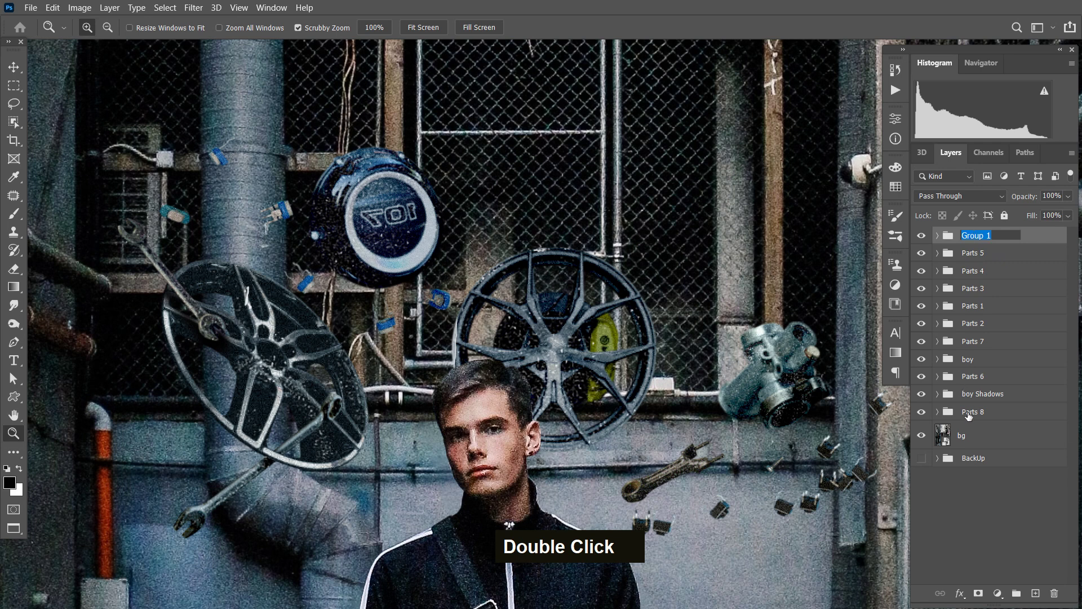
double_click(979, 415)
key("ctrl+c")
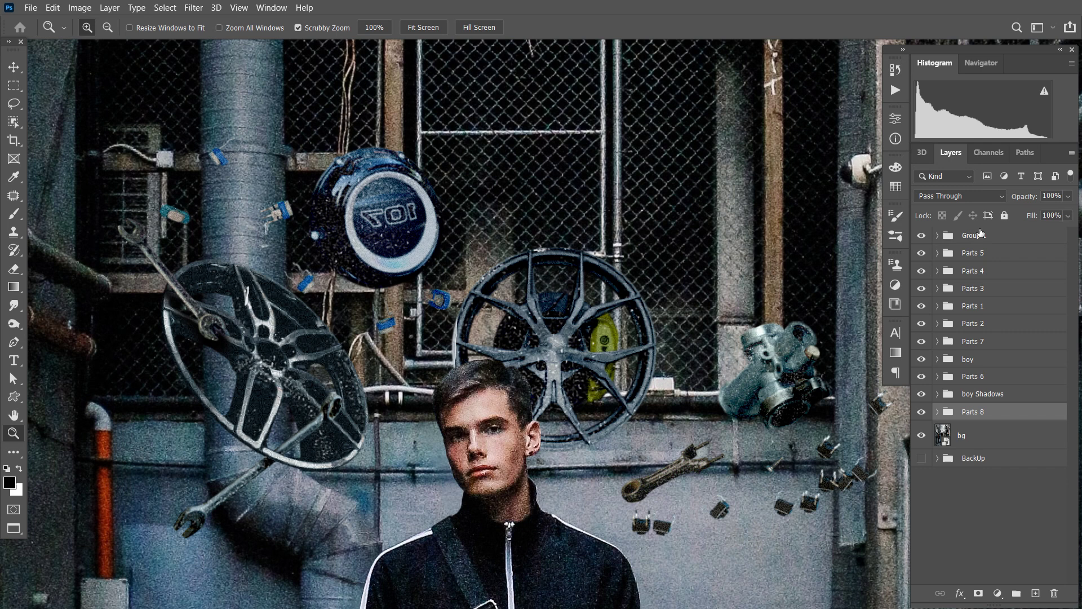
double_click(978, 239)
key("ctrl+v")
key("ctrl+v")
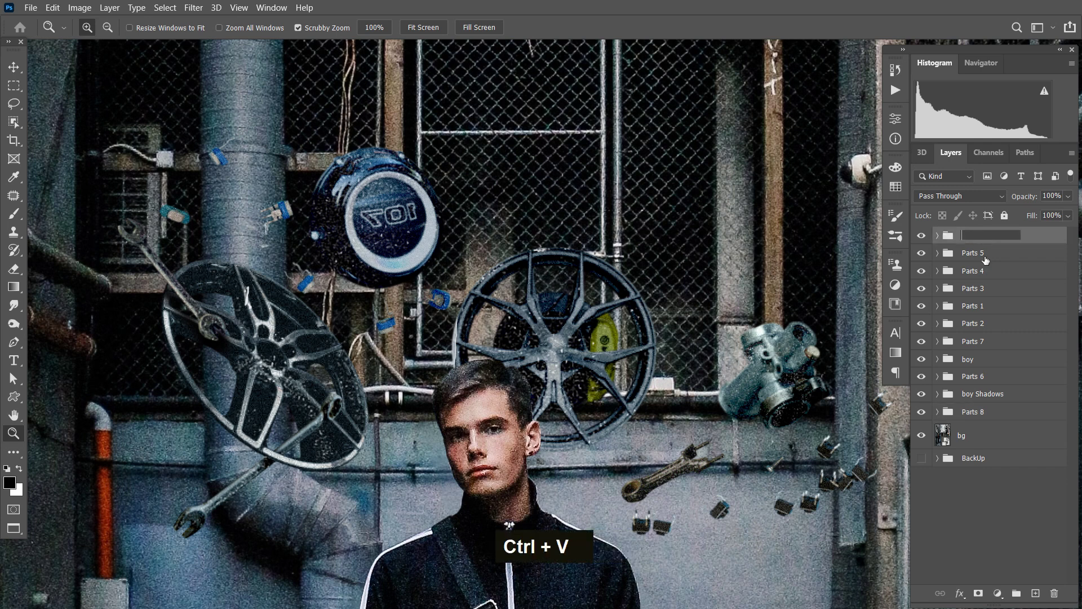
double_click(981, 416)
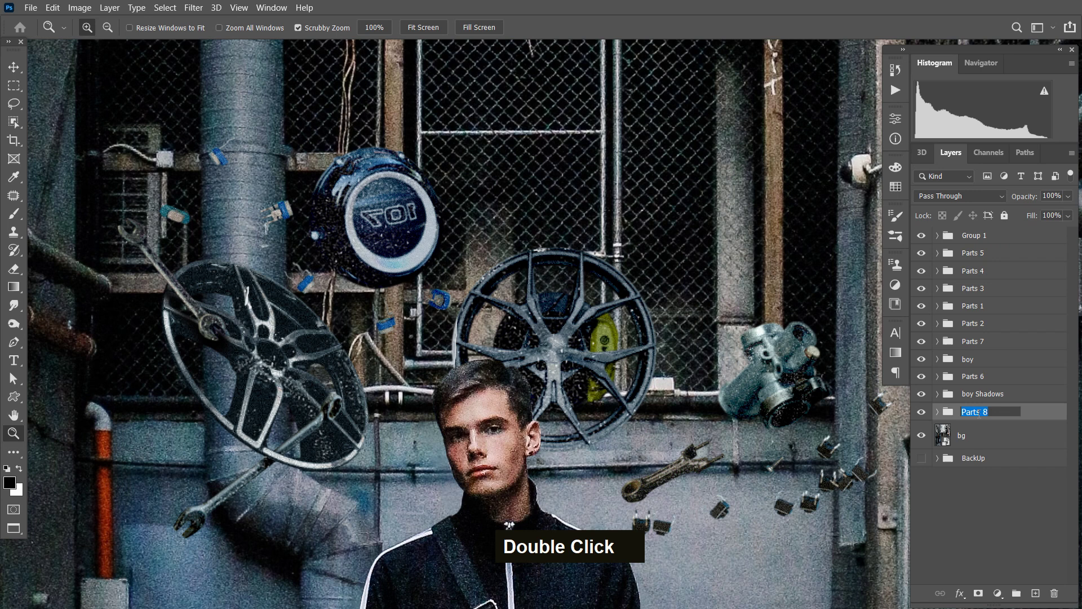
key("ctrl+c")
double_click(977, 238)
type("Parts 8")
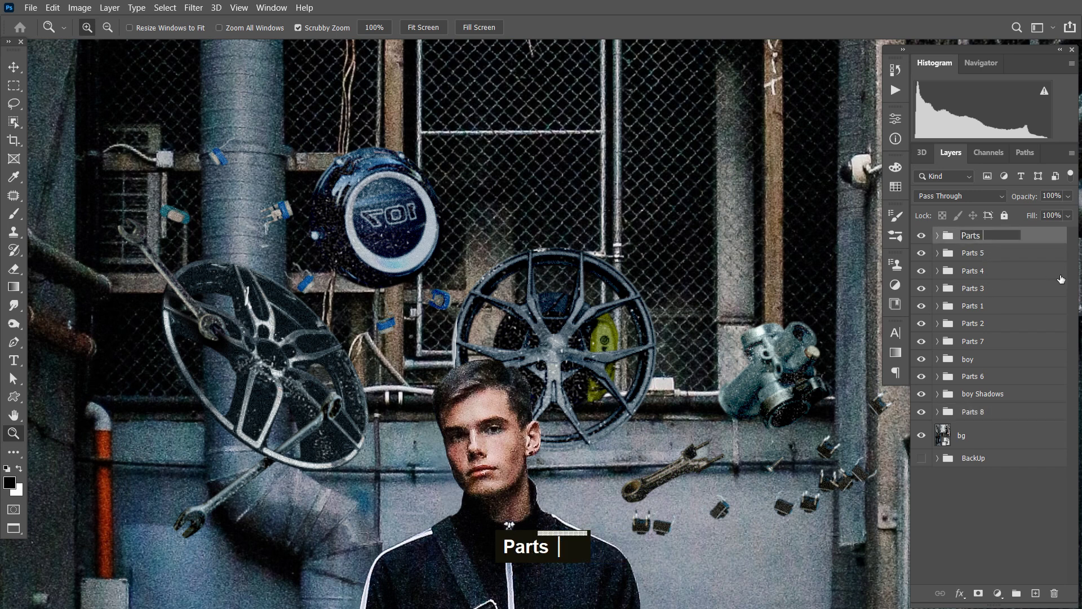
key("Return")
Finish the top group's name as 'Parts 9(Blue Dots)' and confirm it
double_click(982, 239)
key("shift+9")
type("(blue")
type("dots)")
key("Return")
key("space")
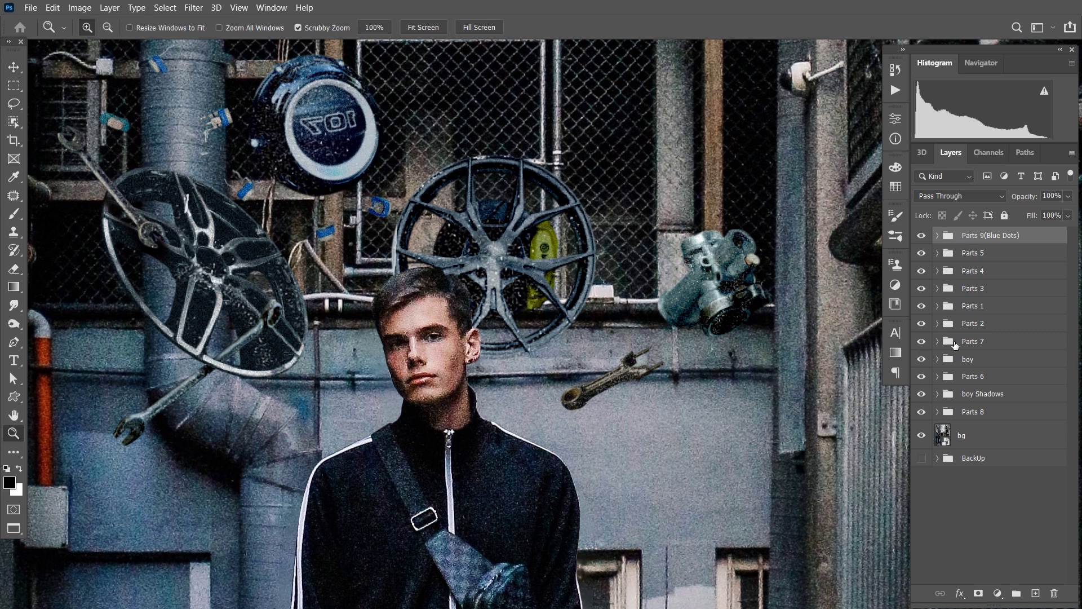
Append '(Black Dots)' to the Parts 7 group name, giving 'Parts 7(Black Dots)'
double_click(978, 345)
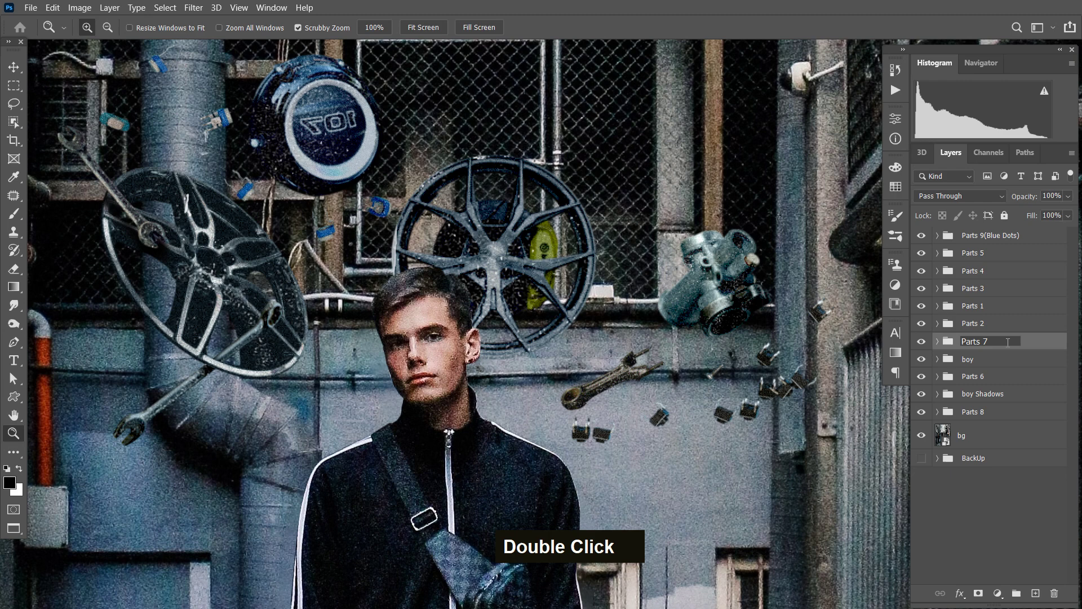
type("(bick")
type("dots)")
key("Return")
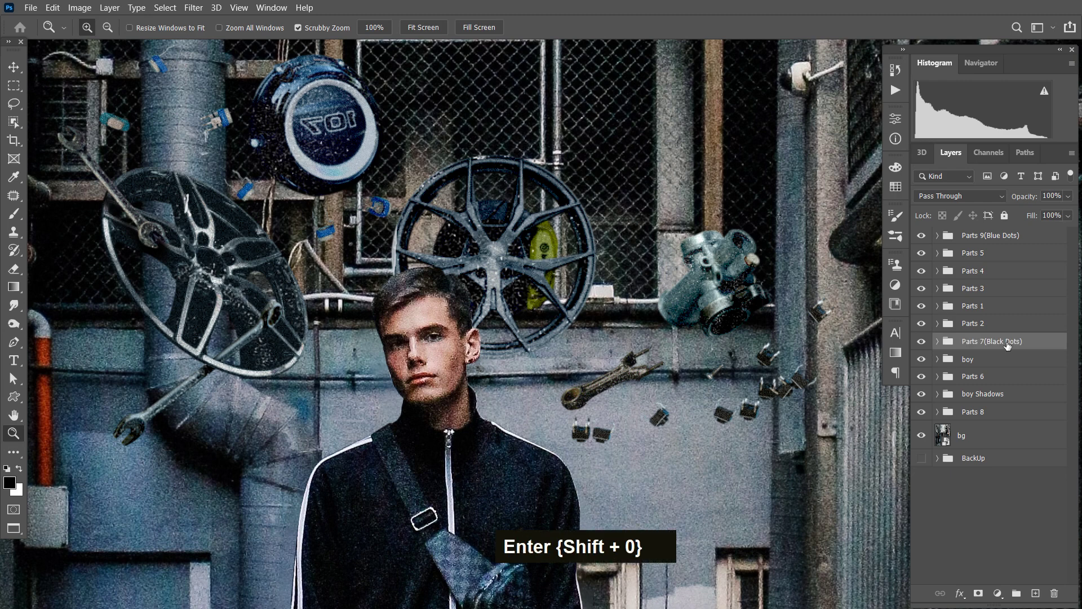
key("space")
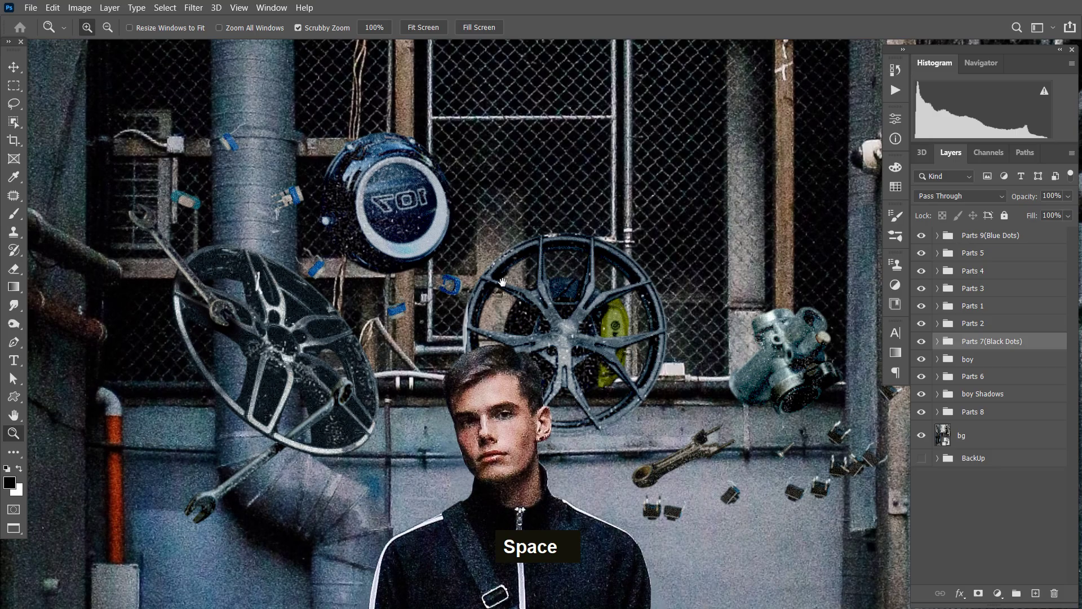